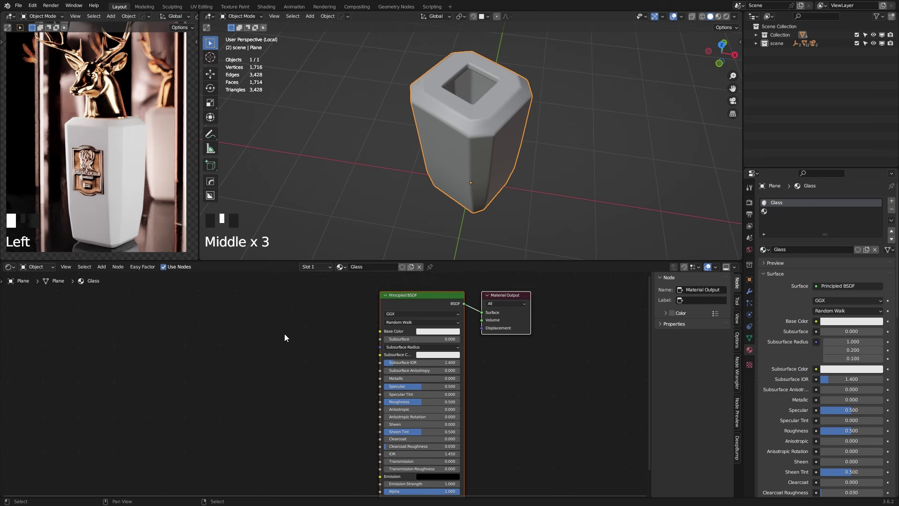
# Step: Lower roughness to about 0.07 and feed a Layer Weight node's Facing output into Base Color
pyautogui.moveTo(392, 449); pyautogui.dragTo(304, 334)
pyautogui.press('shift+a')
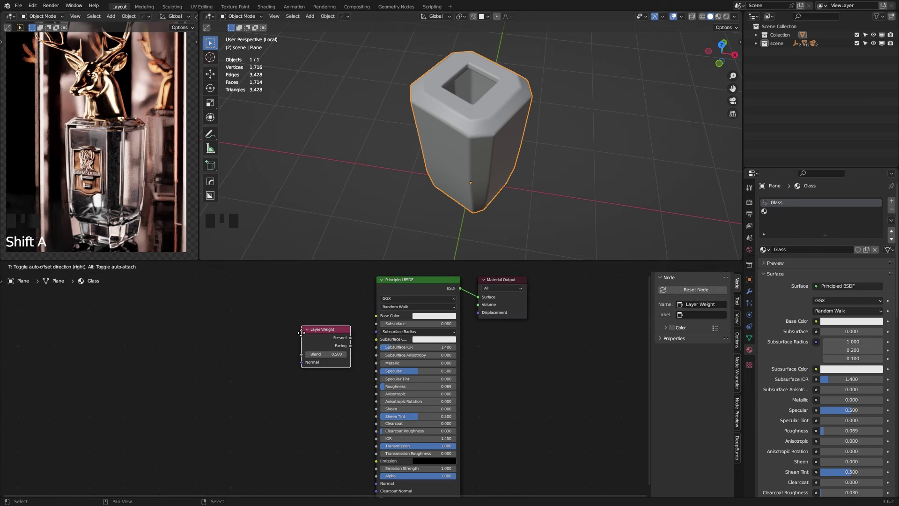
pyautogui.scroll(3)
pyautogui.moveTo(273, 326); pyautogui.dragTo(388, 306)
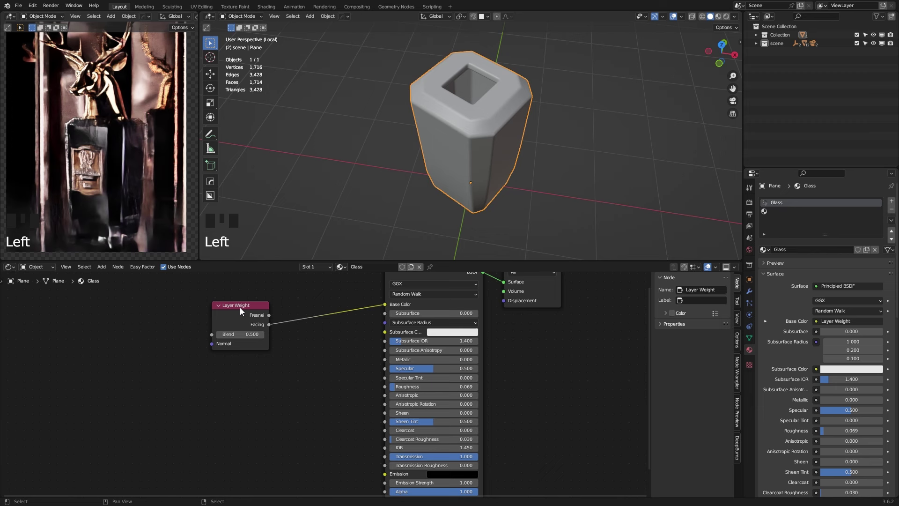
pyautogui.click(248, 309)
pyautogui.press('shift+a')
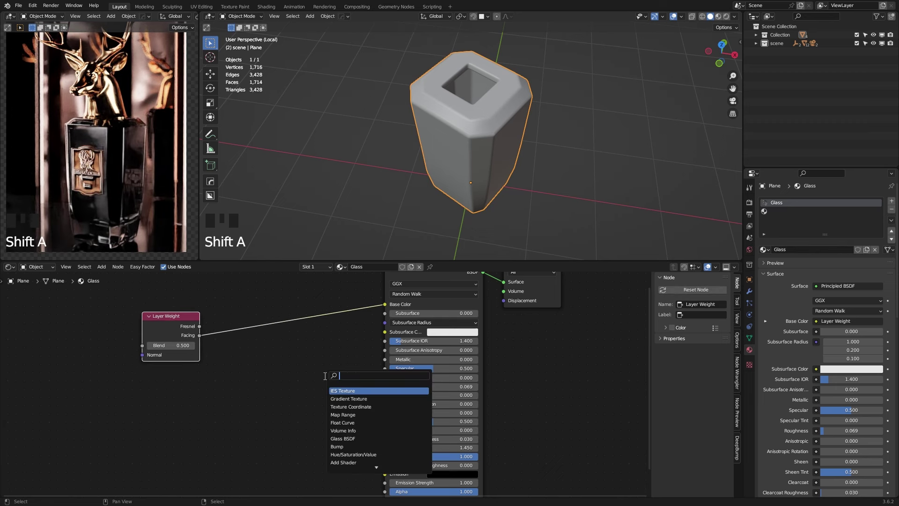
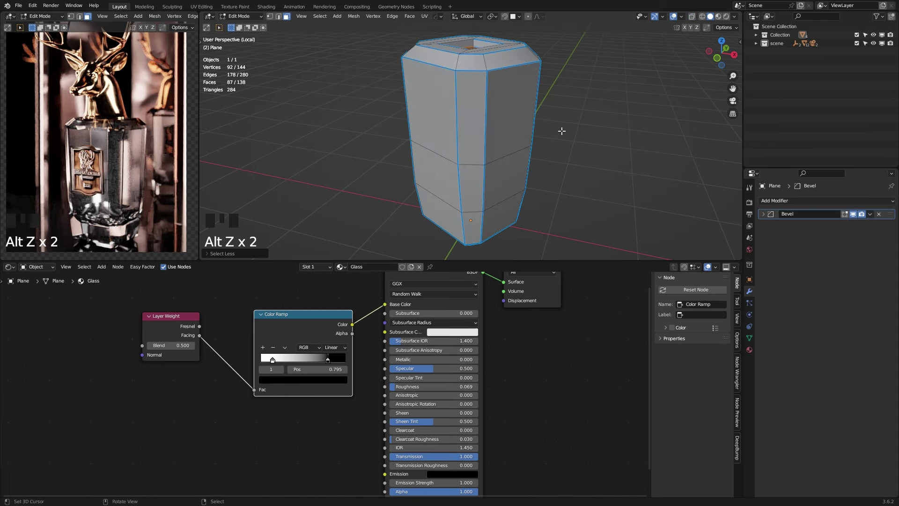
# Step: Return to Object Mode and set a Color Ramp stop to orange
pyautogui.press('Tab')
pyautogui.click(786, 252)
pyautogui.press('Tab')
pyautogui.moveTo(274, 365); pyautogui.dragTo(282, 363)
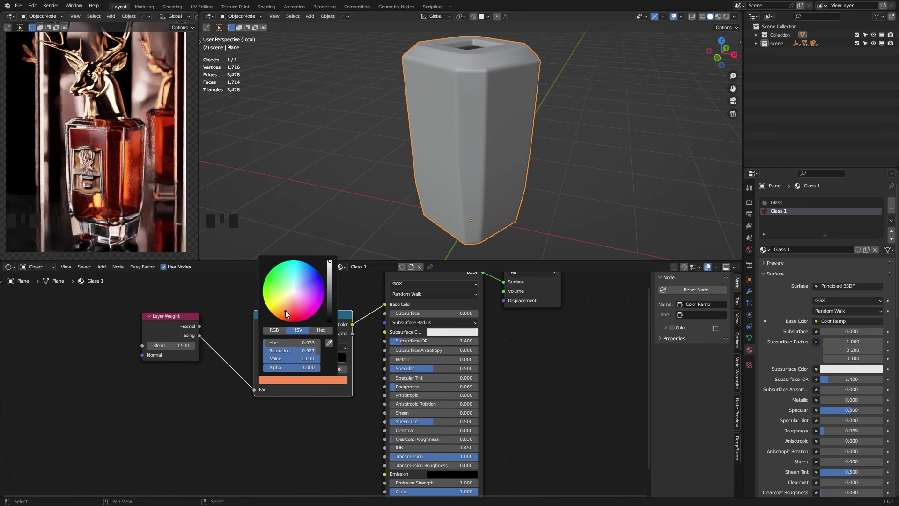
# Step: Lower the glass roughness to about 0.013
pyautogui.scroll(-3)
pyautogui.scroll(3)
pyautogui.moveTo(395, 392); pyautogui.dragTo(267, 372)
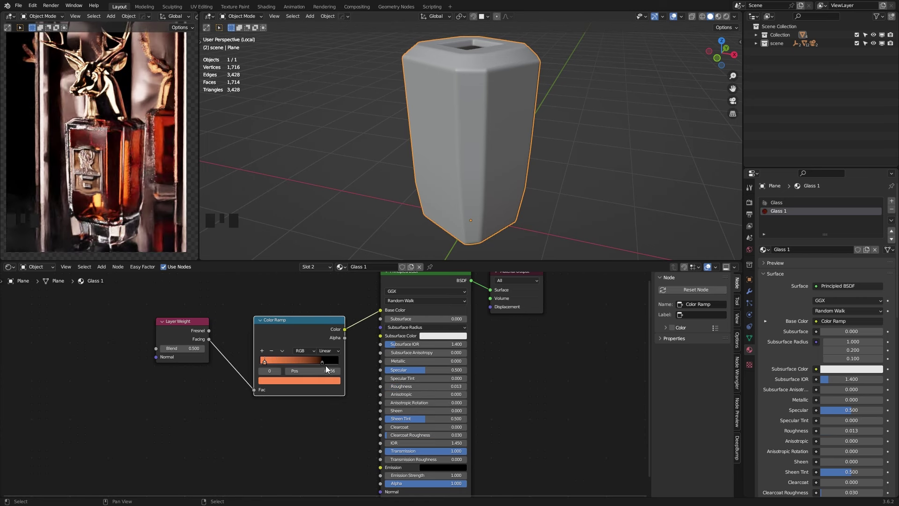